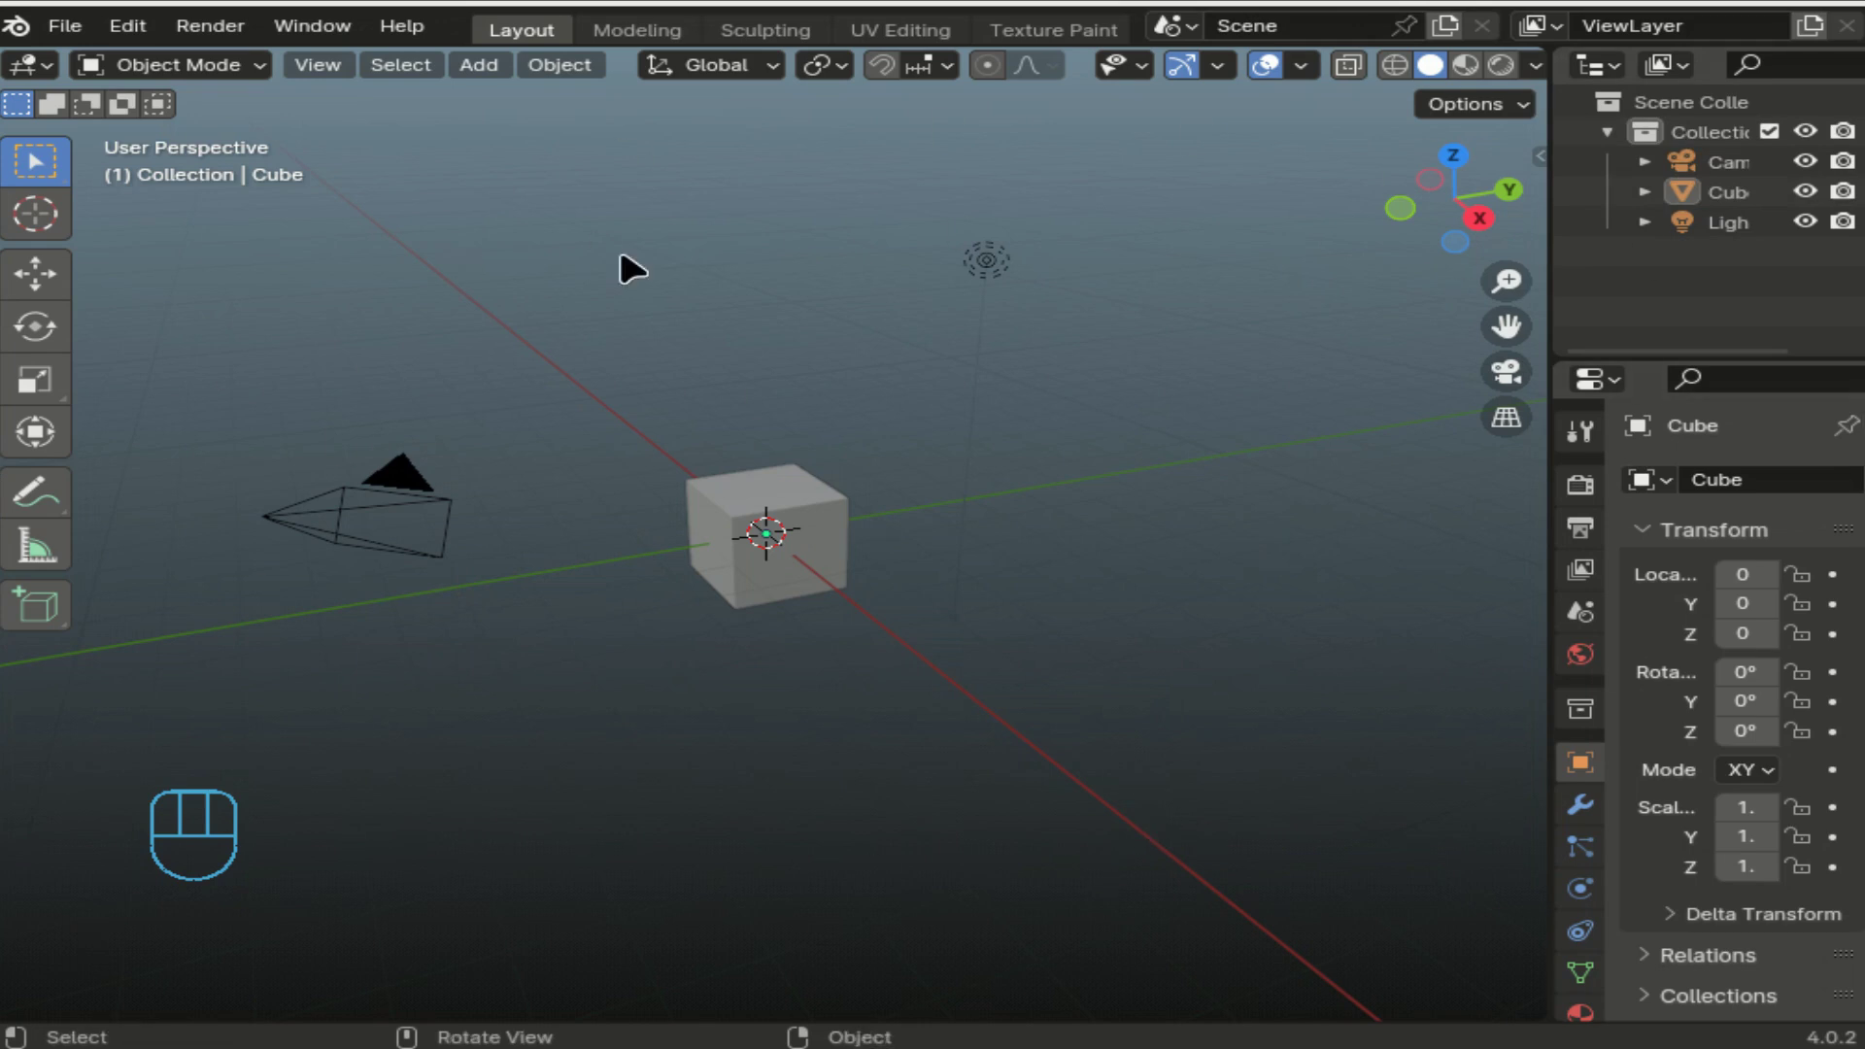
Start Save Screenshot from the Window menu, with the browser on the home folder and name screen.png.
{"action": "left_click_drag", "start_coordinate": [316, 46], "coordinate": [402, 293]}
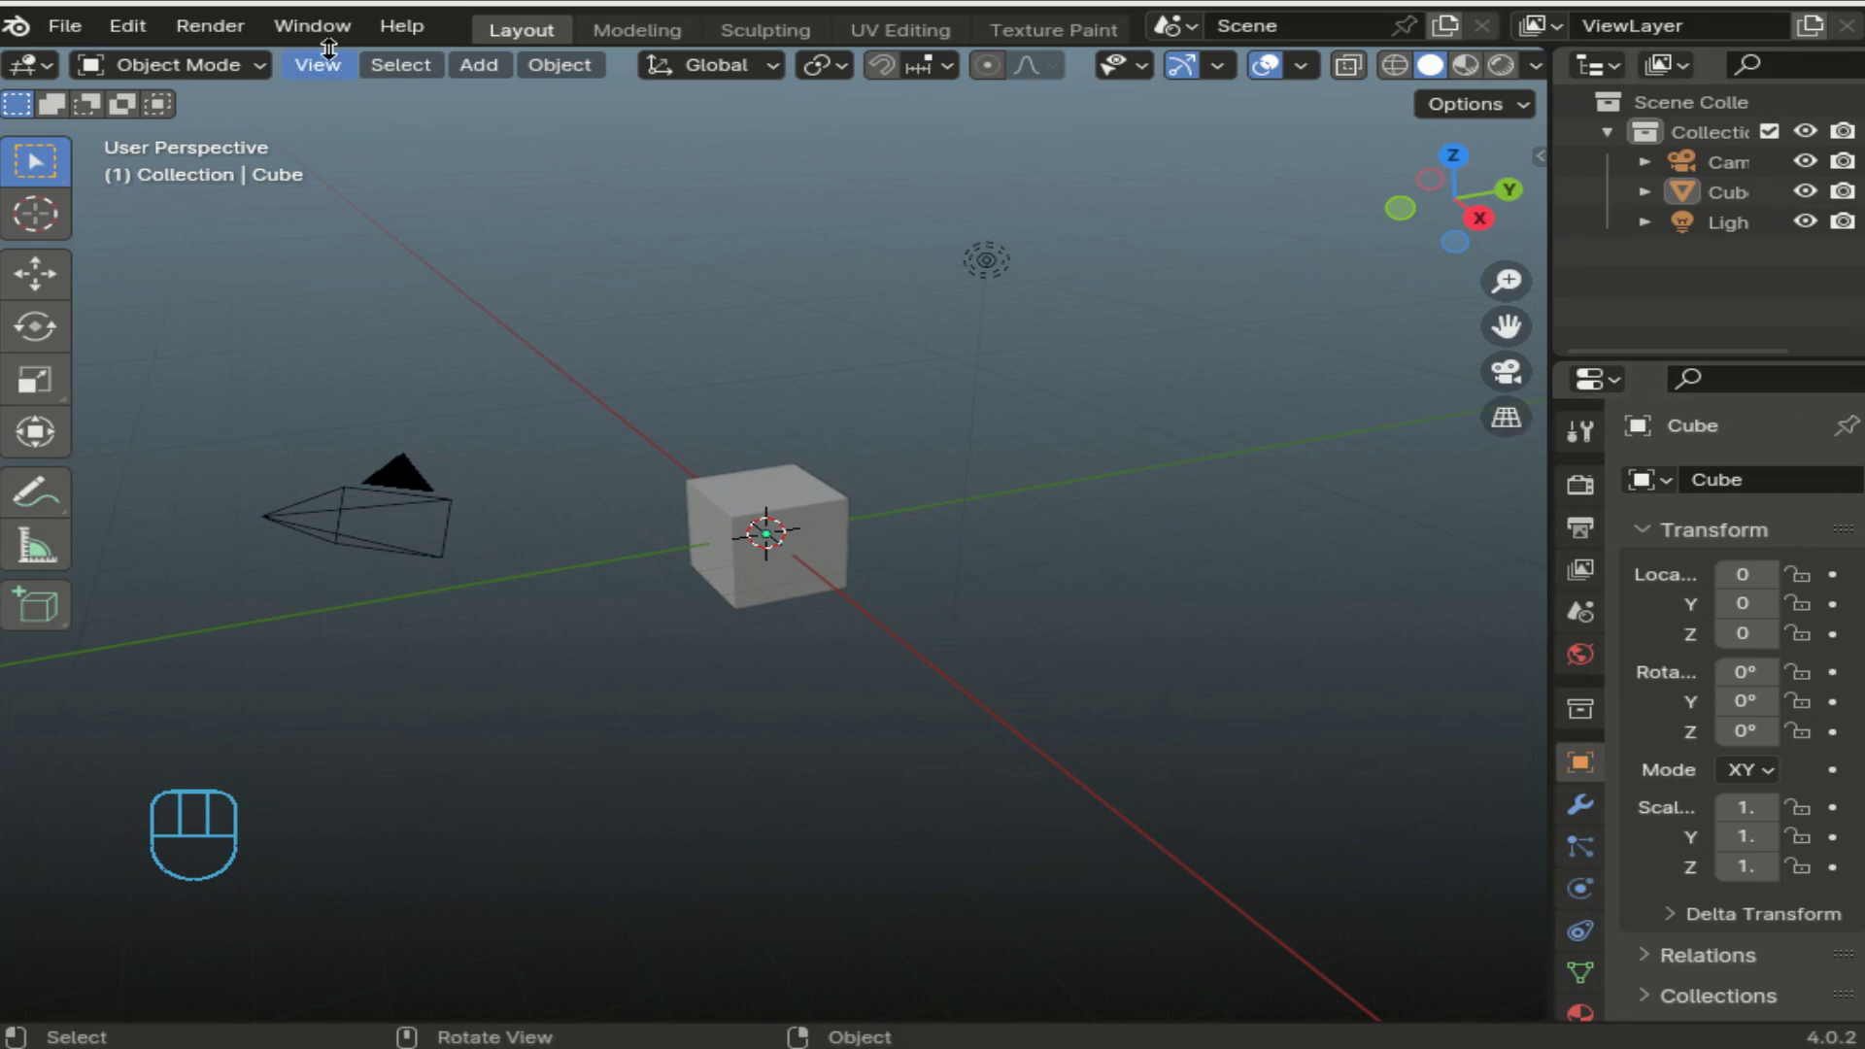
{"action": "left_click_drag", "start_coordinate": [328, 33], "coordinate": [1695, 280]}
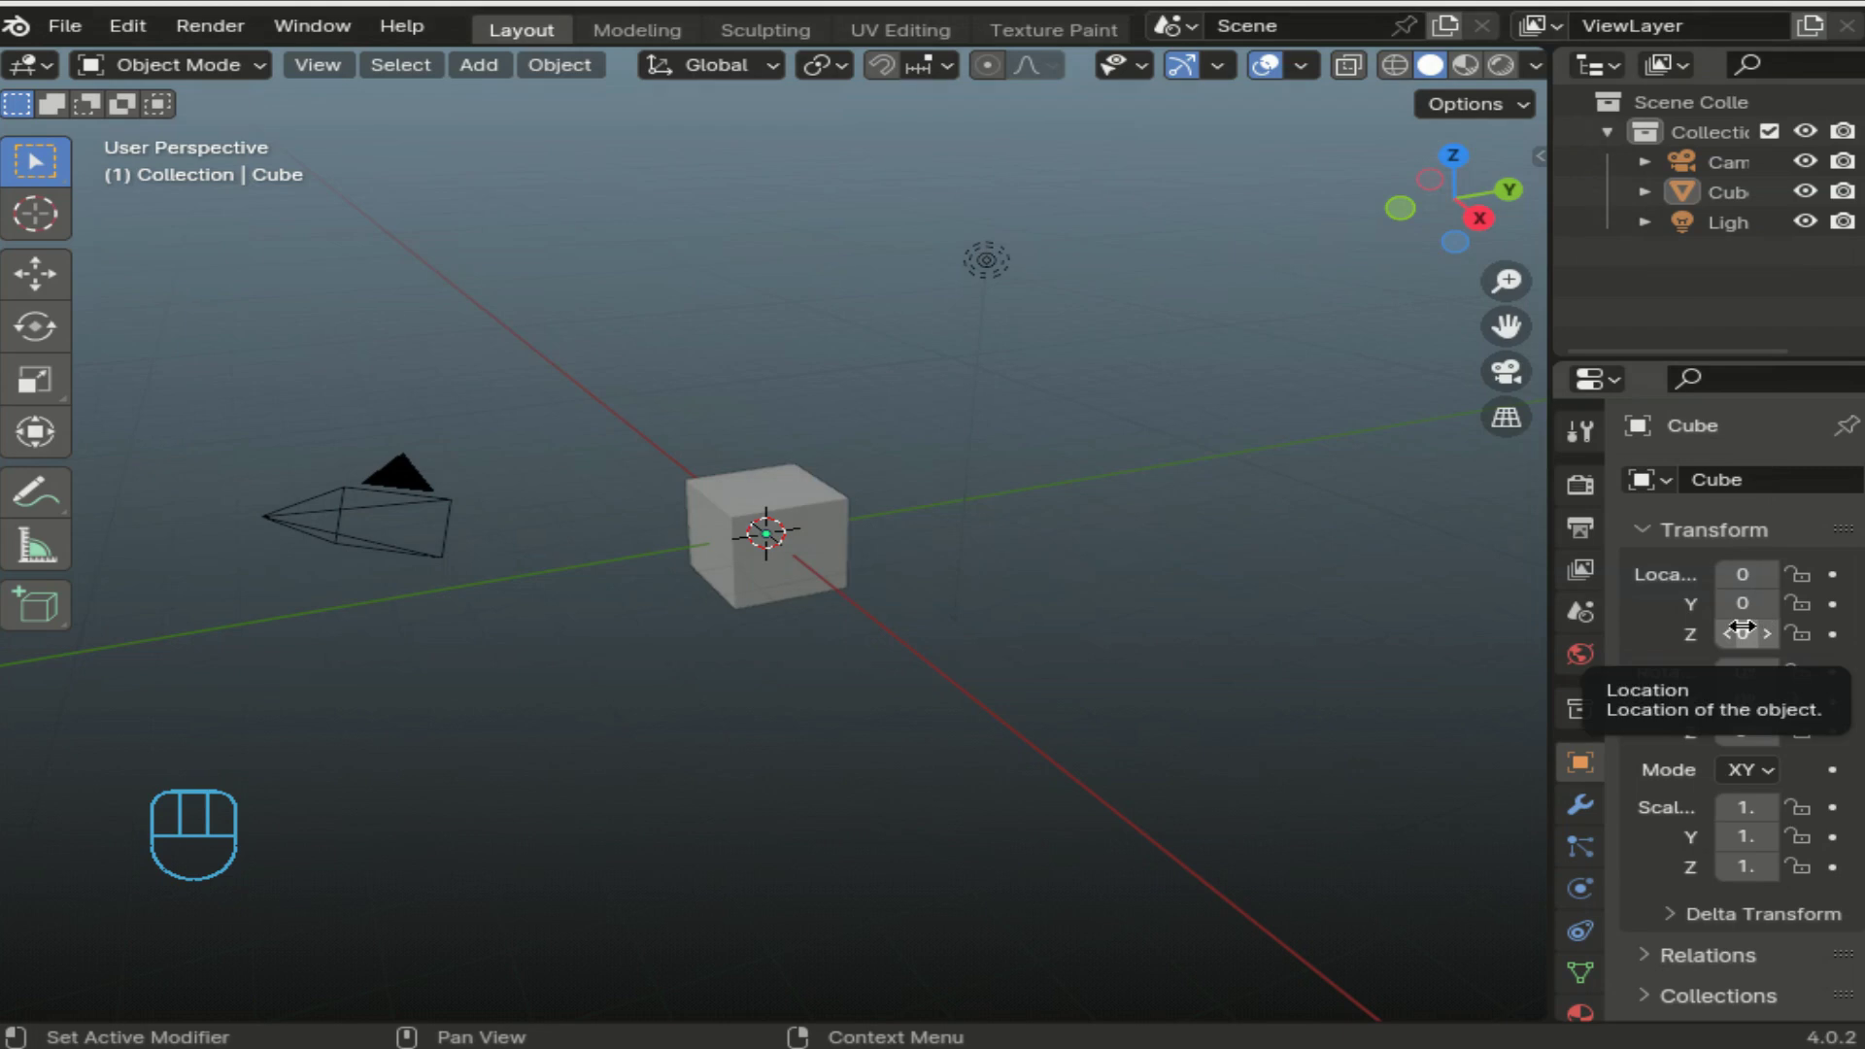
{"action": "left_click_drag", "start_coordinate": [305, 39], "coordinate": [1684, 674]}
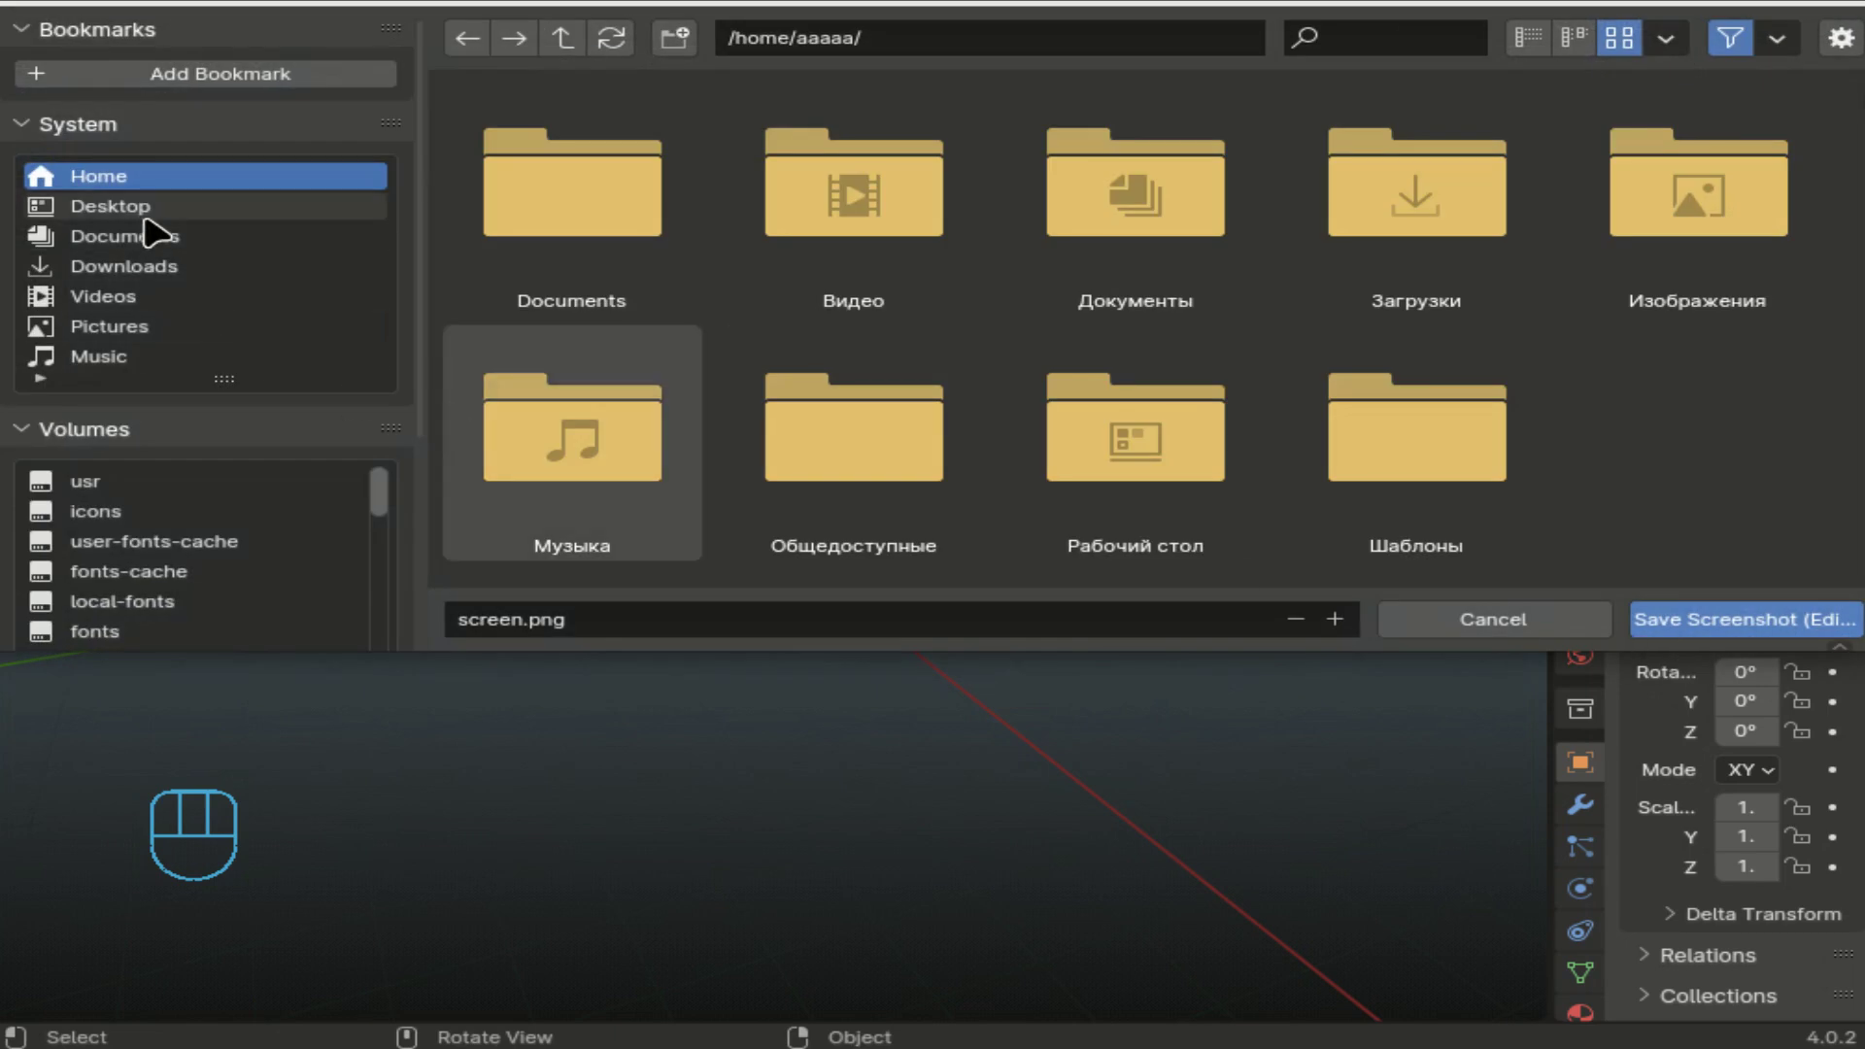